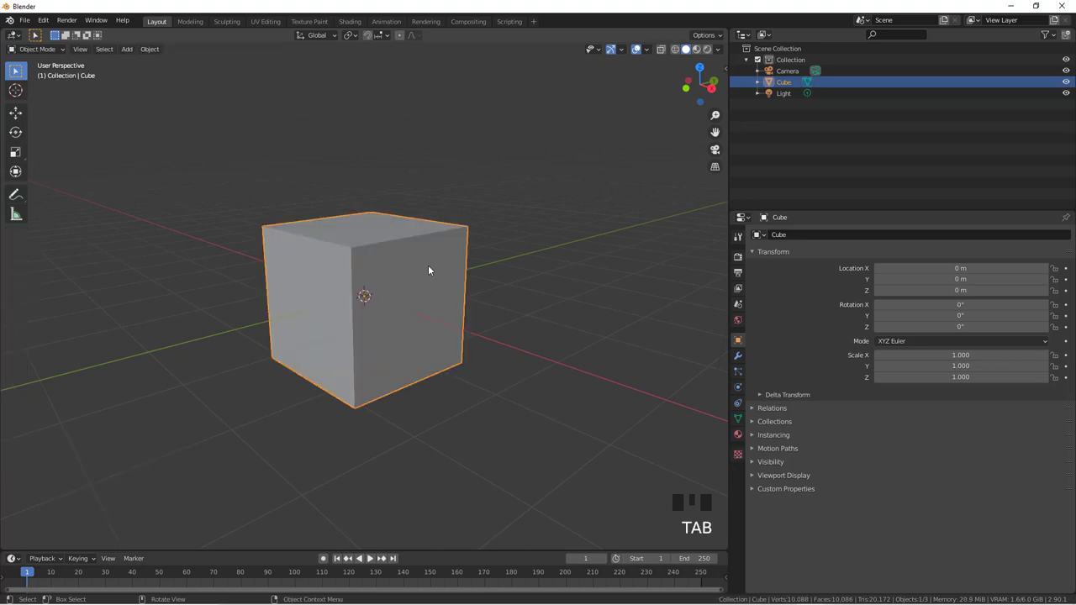
Step: Add a plain-axes Empty and lift it along Z to about 2.69 m above the cube
left_click_drag(433, 300, 421, 296)
scroll("down", 3)
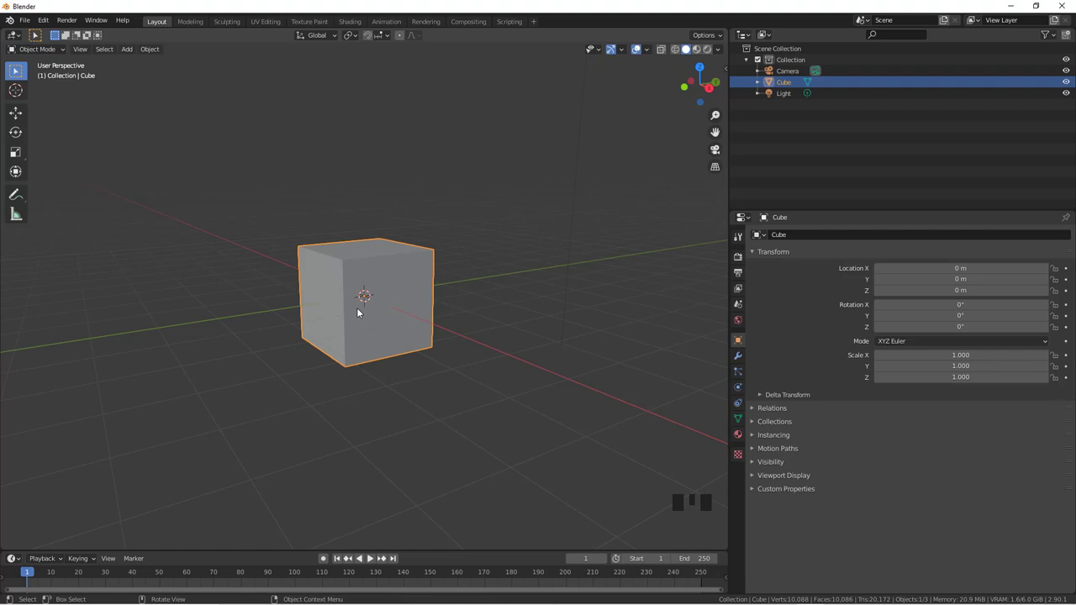
key("shift+a")
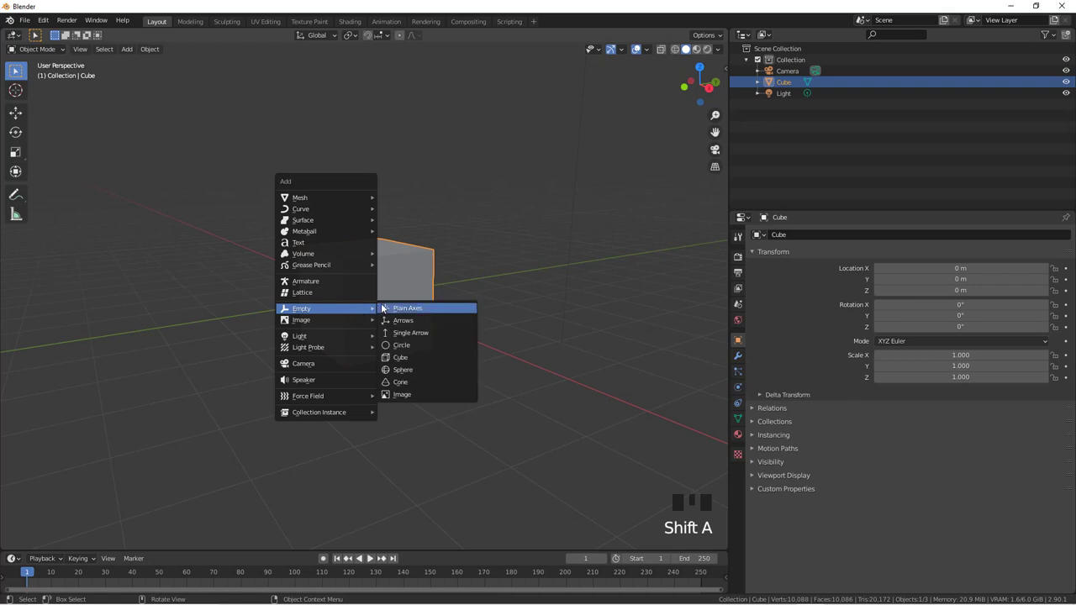
key("g")
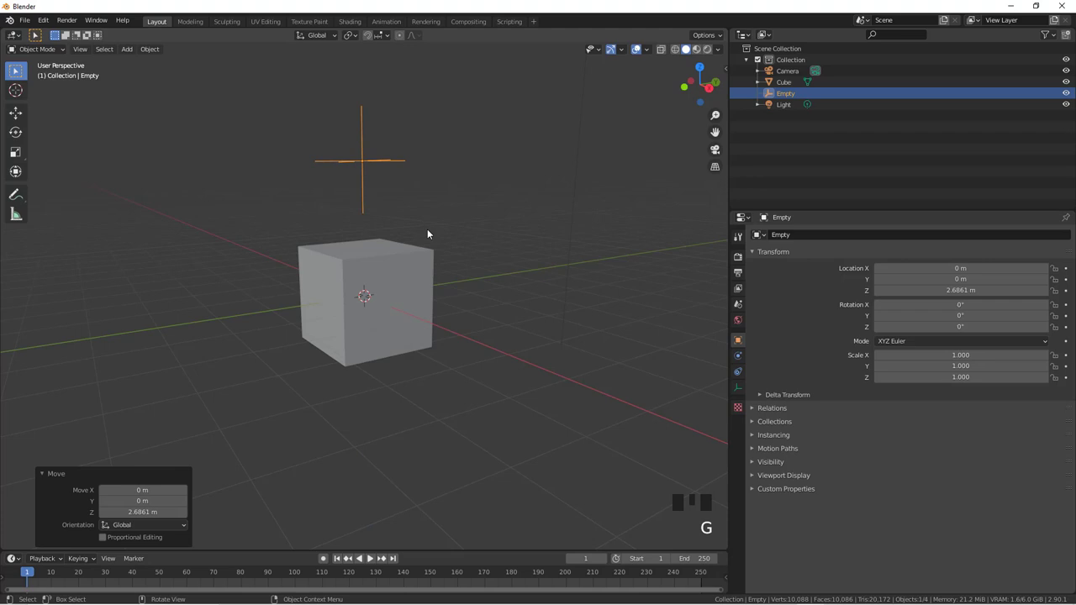
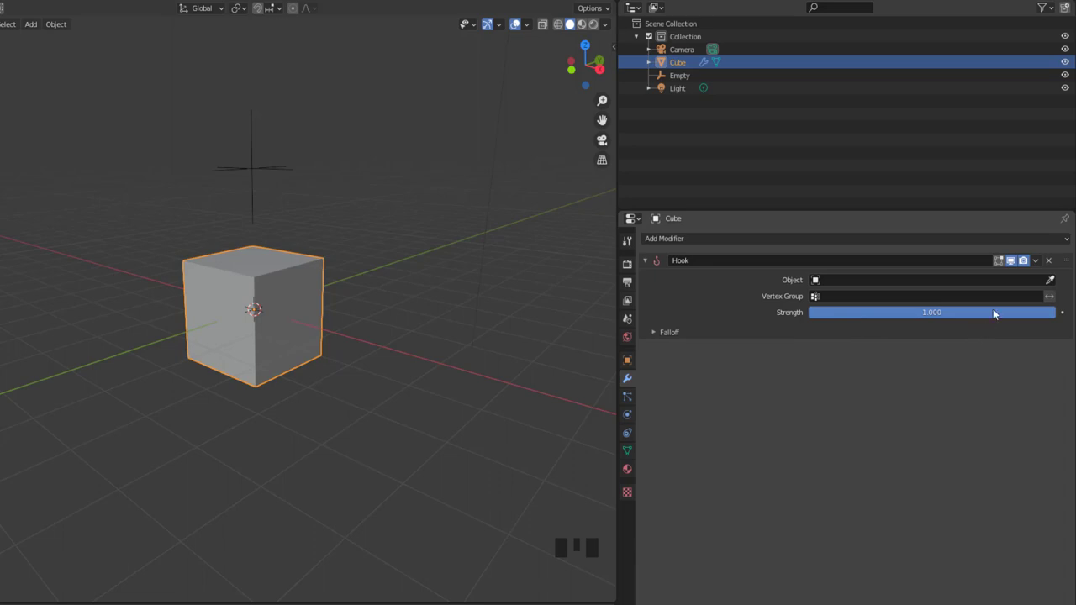
Step: Give the cube a Hook modifier from the Deform group and return to its modifier settings
left_click_drag(1043, 268, 632, 453)
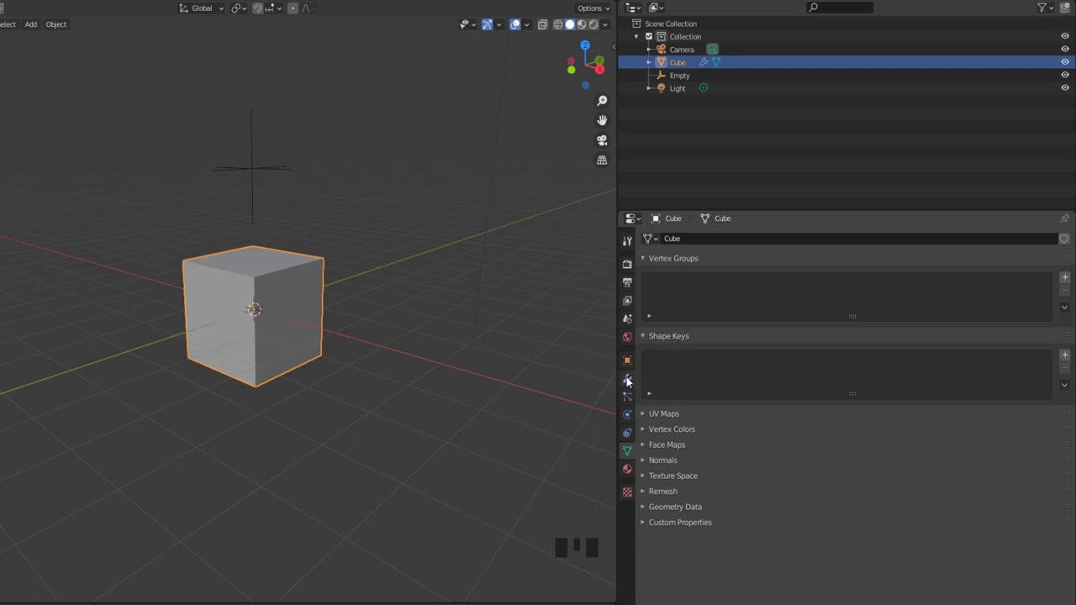
left_click(636, 384)
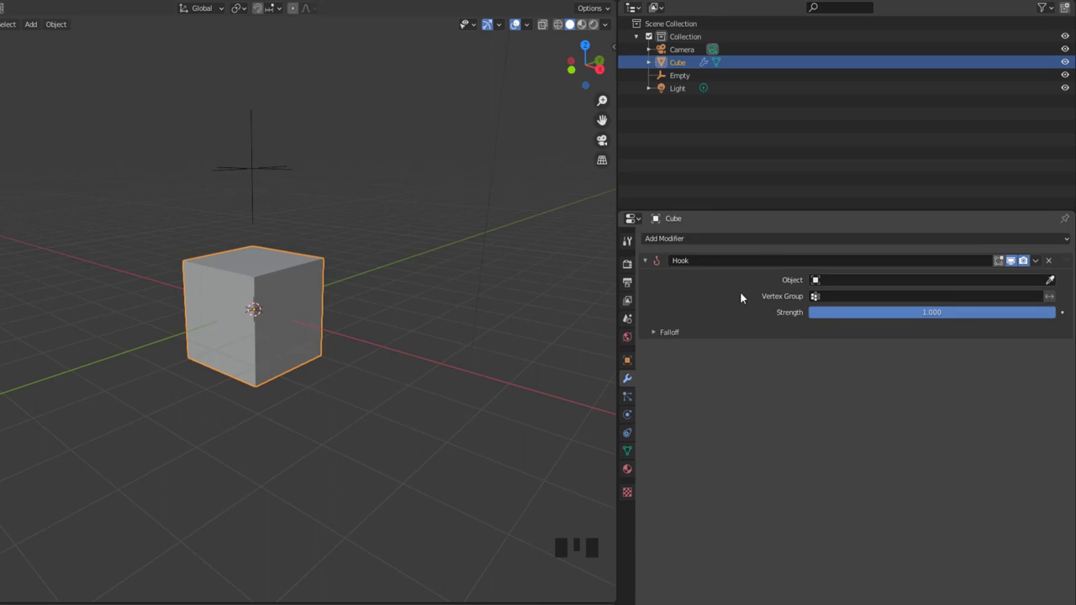
Step: Make the Empty the Hook's target object and expand the Falloff settings (Sphere, radius 0)
left_click(1059, 287)
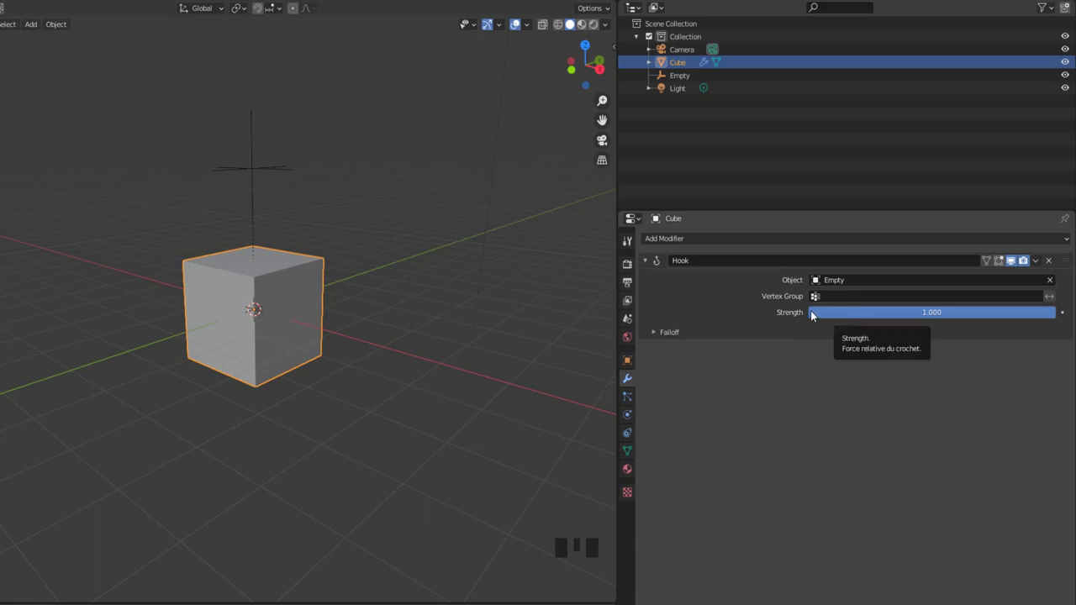
left_click_drag(660, 334, 856, 366)
left_click_drag(835, 355, 297, 297)
Step: Select all the cube's vertices in Edit Mode, assign them to the Hook, and return to Object Mode
key("Tab")
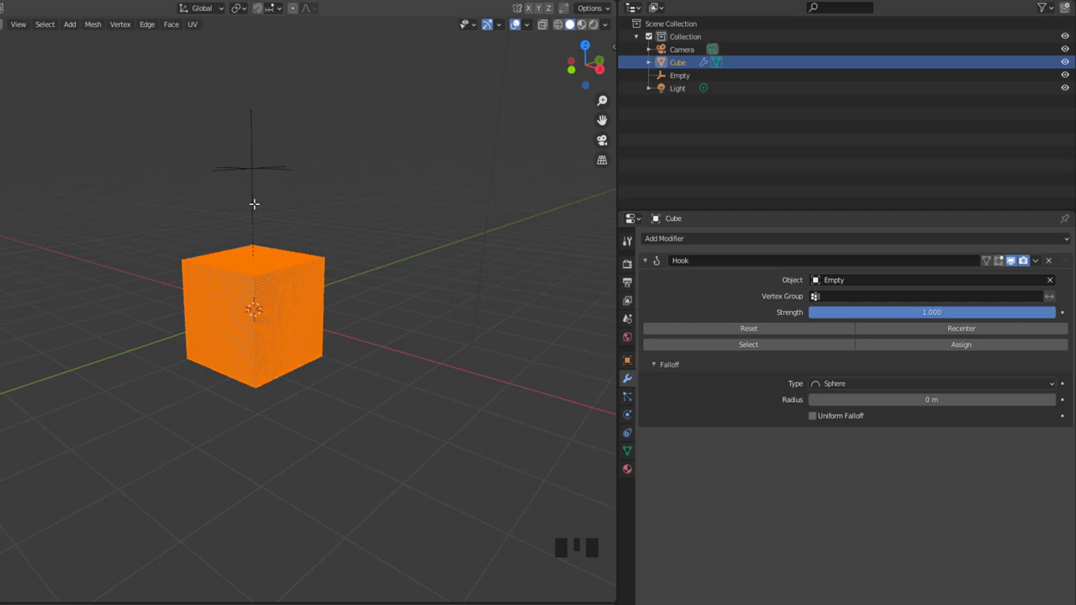
key("Tab")
key("Tab")
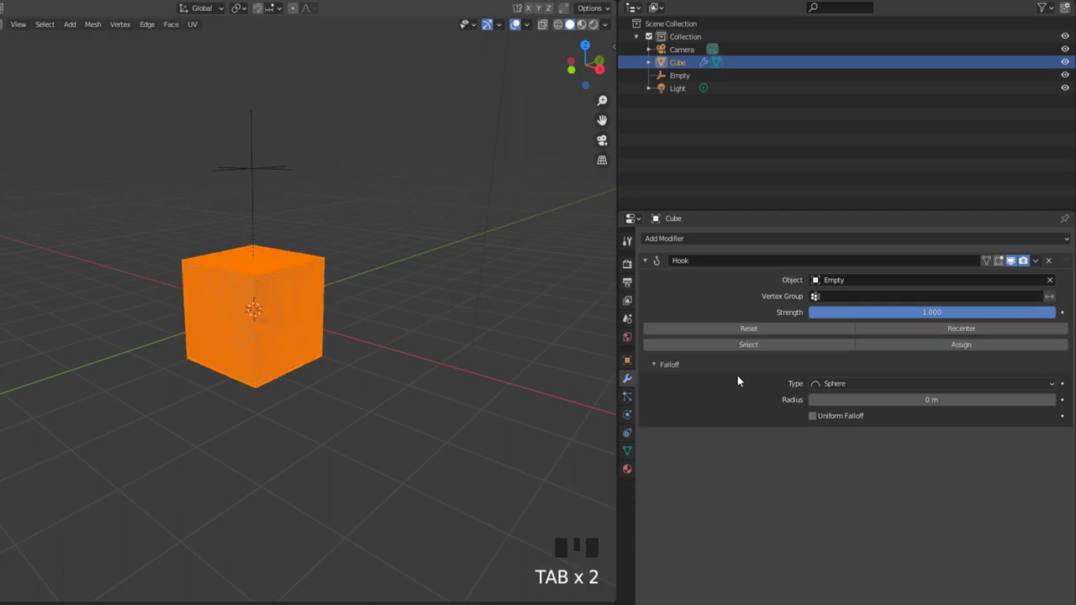
left_click_drag(965, 346, 260, 168)
key("Tab")
scroll("up", 3)
scroll("down", 3)
Step: Select the Empty and lift it along Z to about 2.72 m
left_click(261, 166)
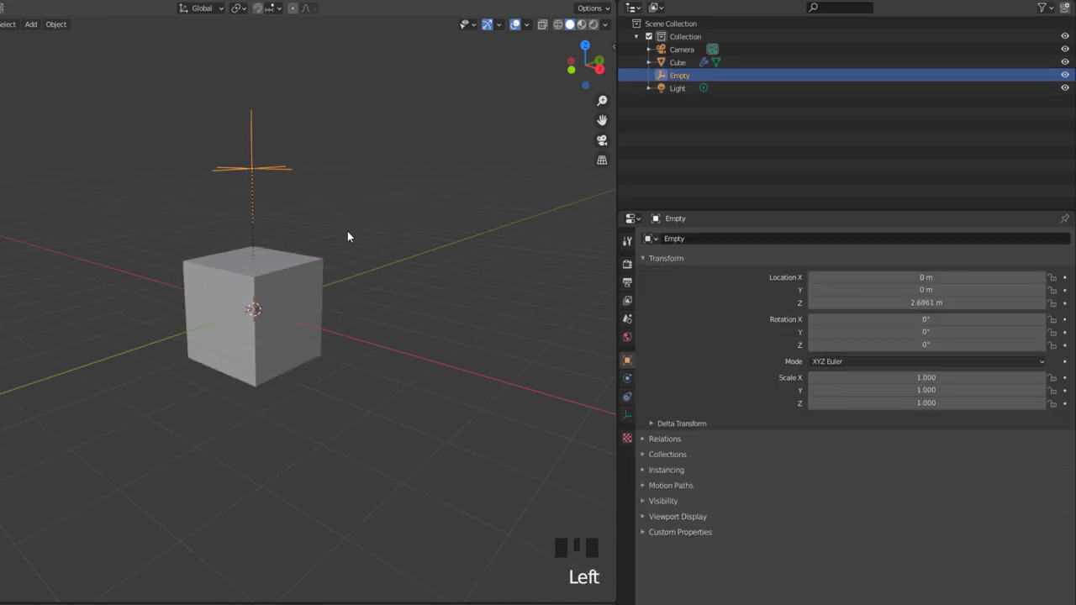
key("g")
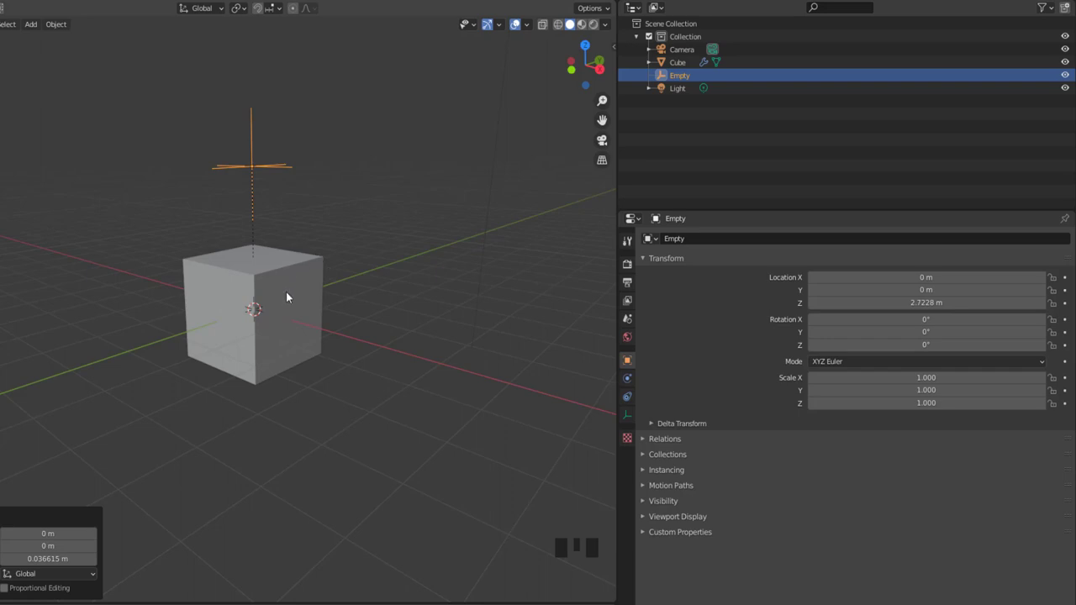
left_click_drag(299, 319, 285, 297)
left_click(285, 297)
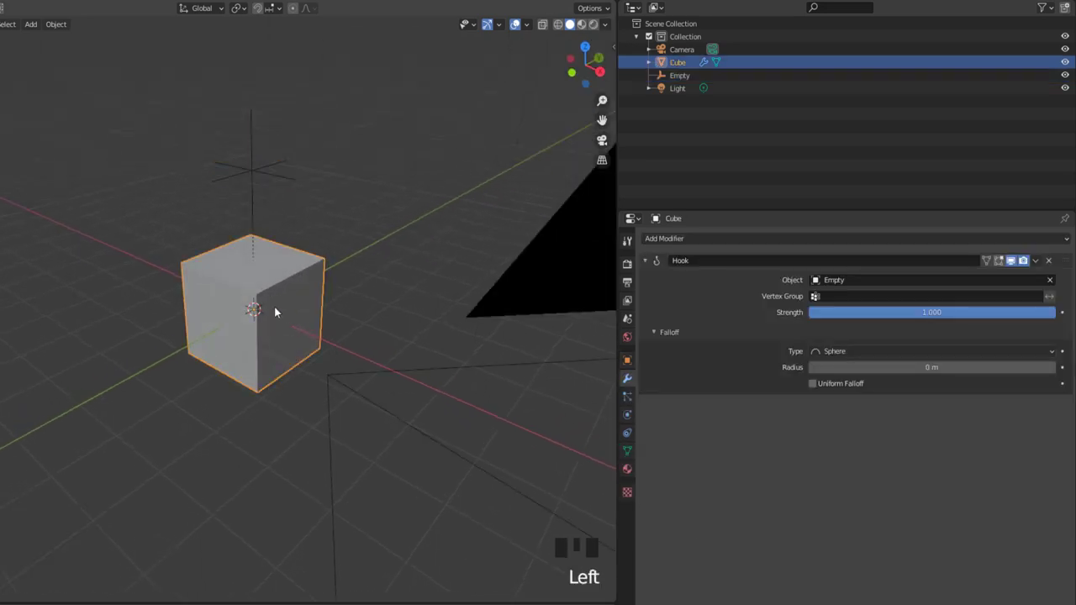
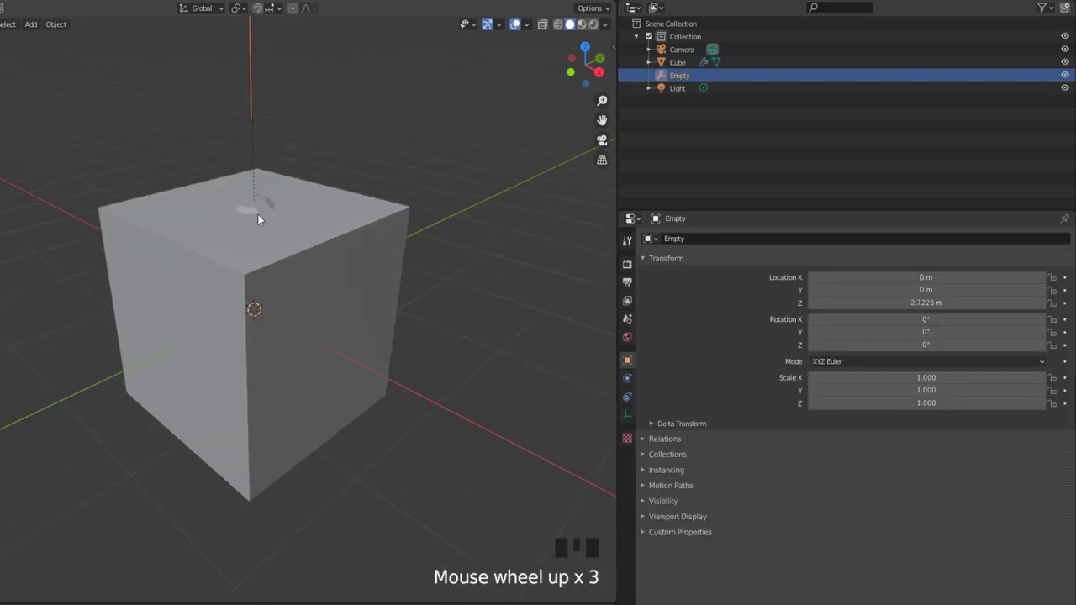
scroll("down", 3)
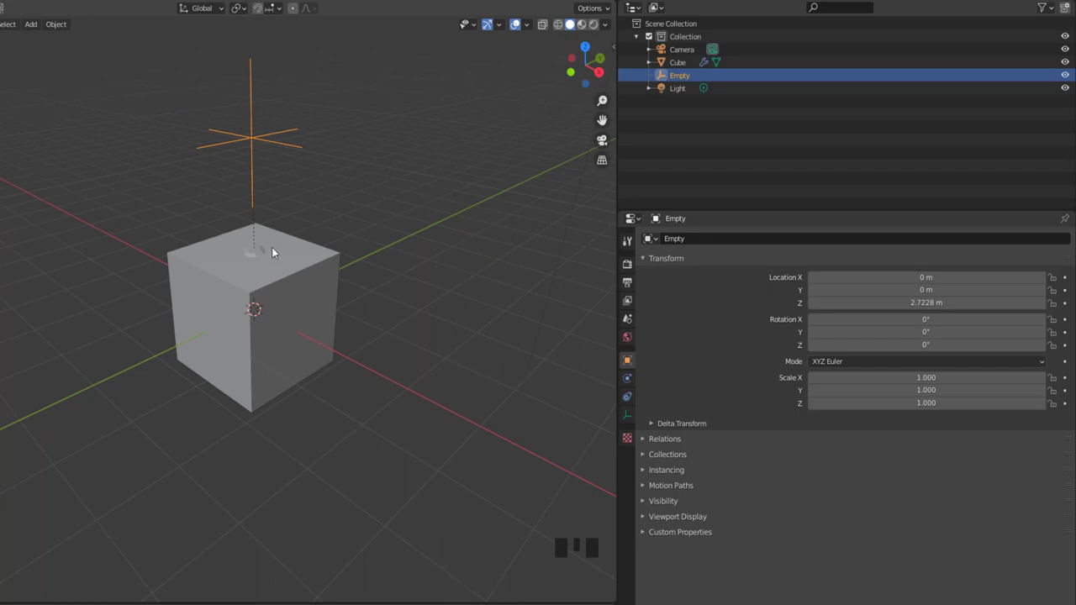
Step: Check the cube's hooked top-centre vertices in Edit Mode, then return to Object Mode
left_click(283, 267)
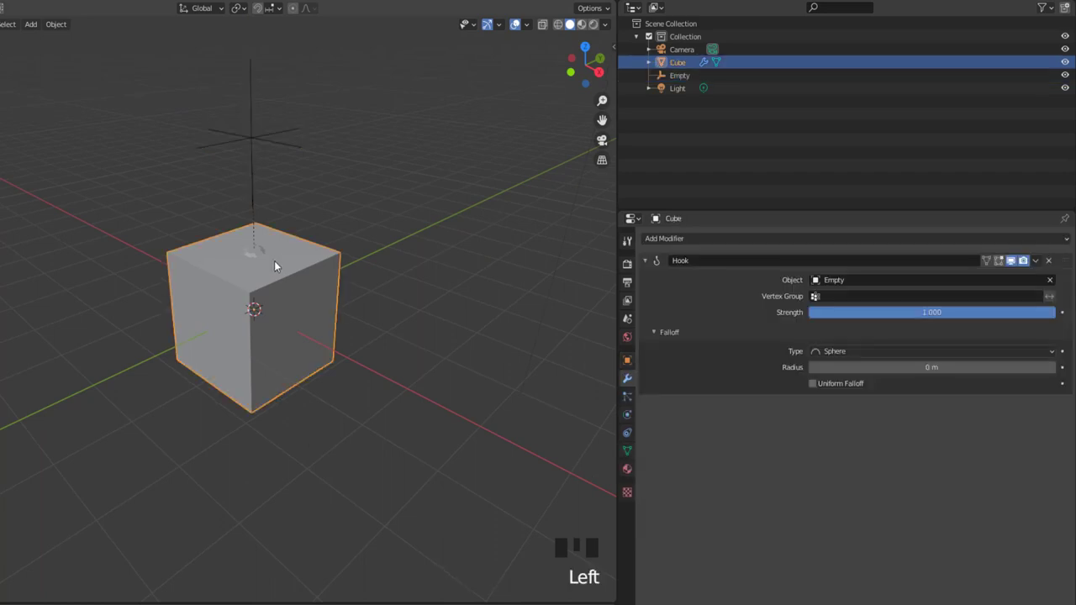
key("Tab")
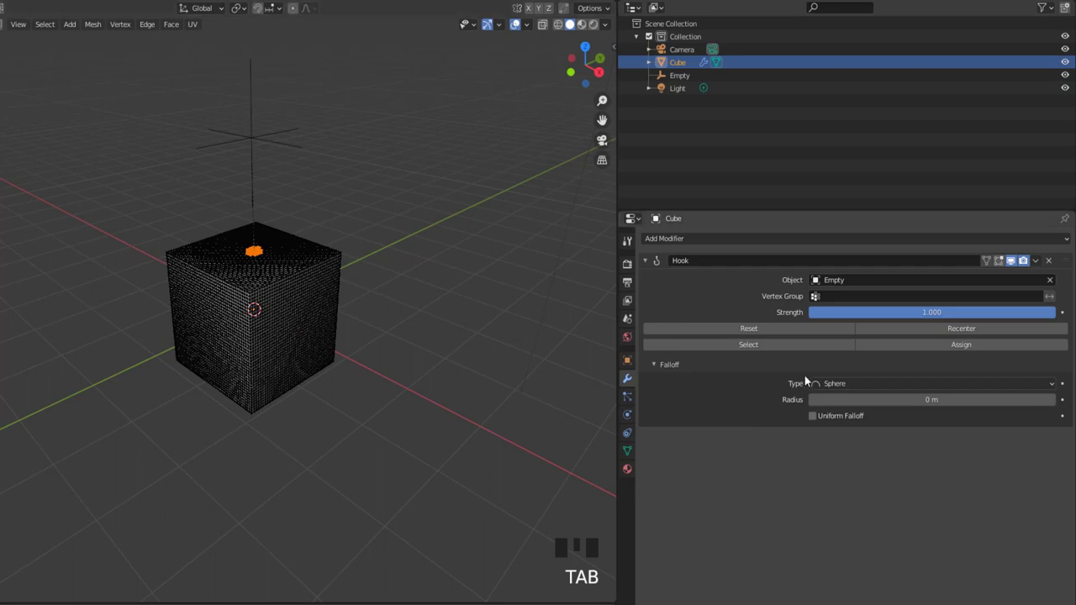
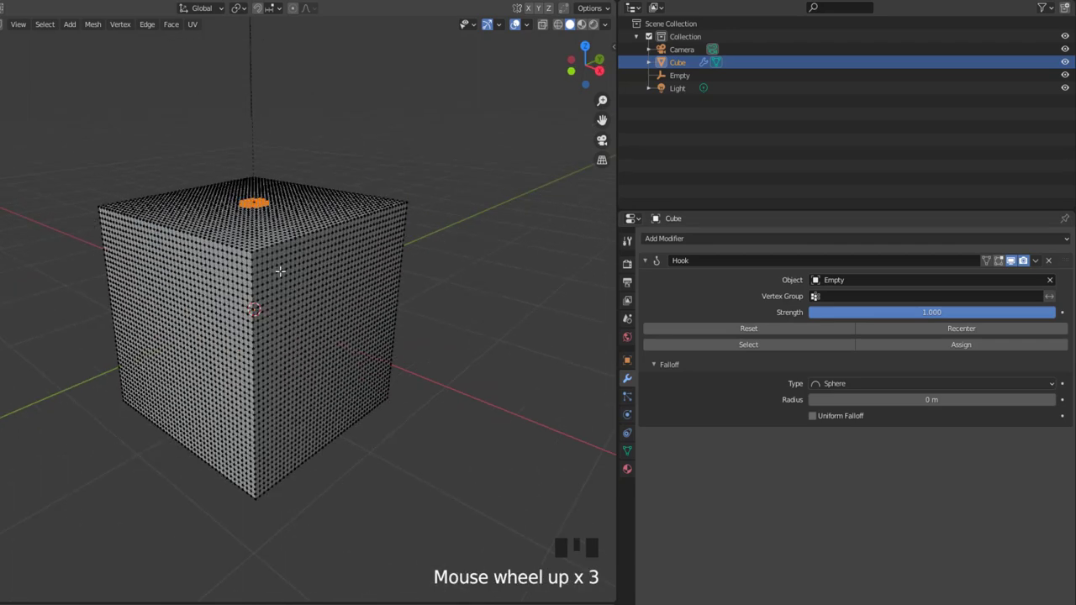
key("Tab")
middle_click(272, 233)
scroll("down", 3)
Step: Lift the Empty to about 2.79 m so a small bump rises from the cube's top, then reselect the cube
left_click(266, 144)
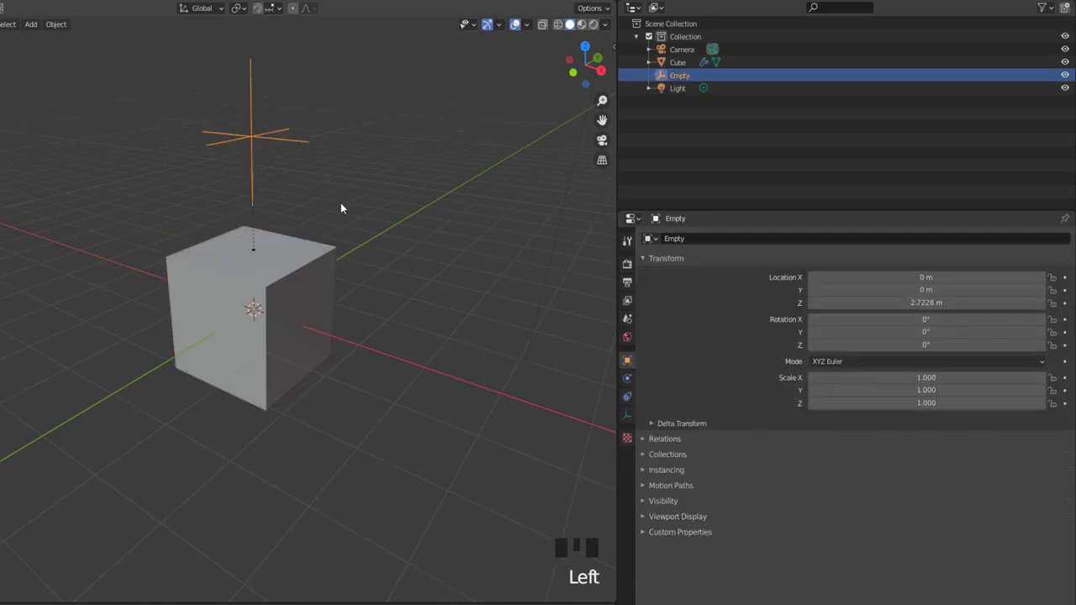
key("g")
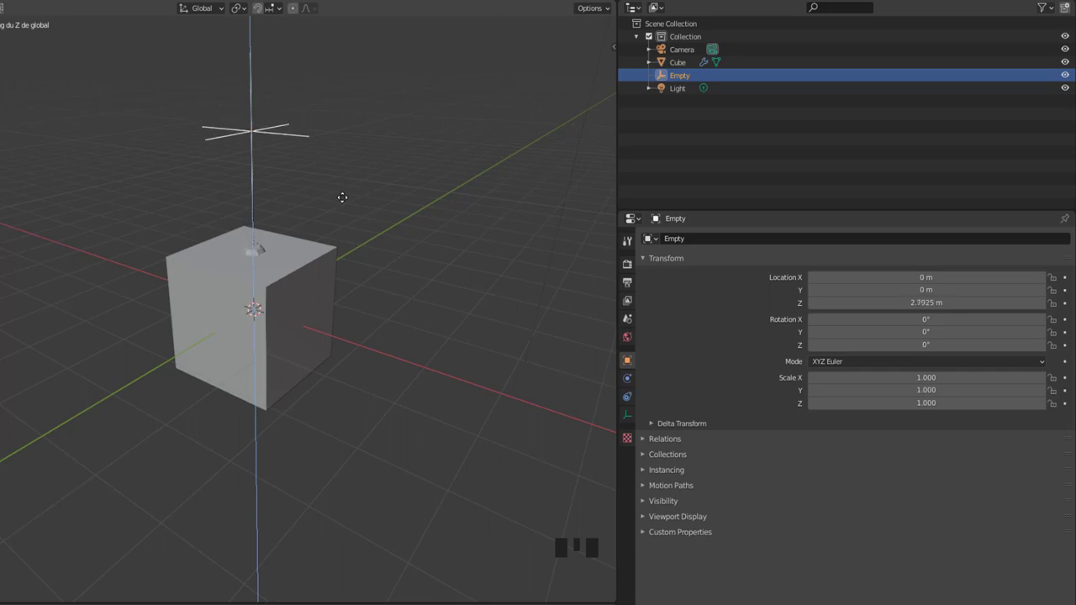
scroll("up", 3)
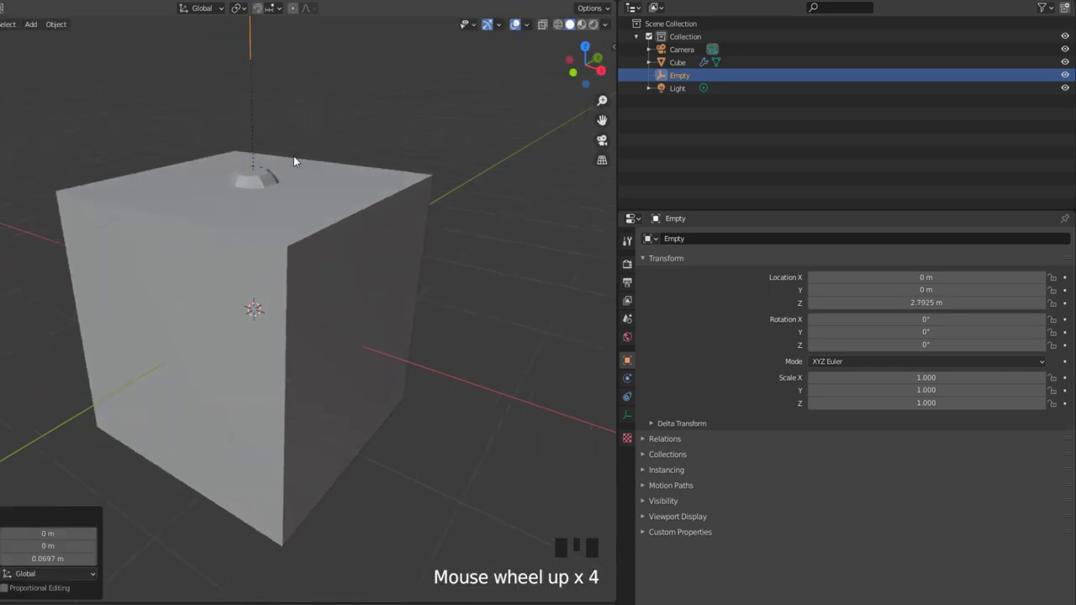
left_click_drag(303, 181, 317, 337)
left_click(317, 337)
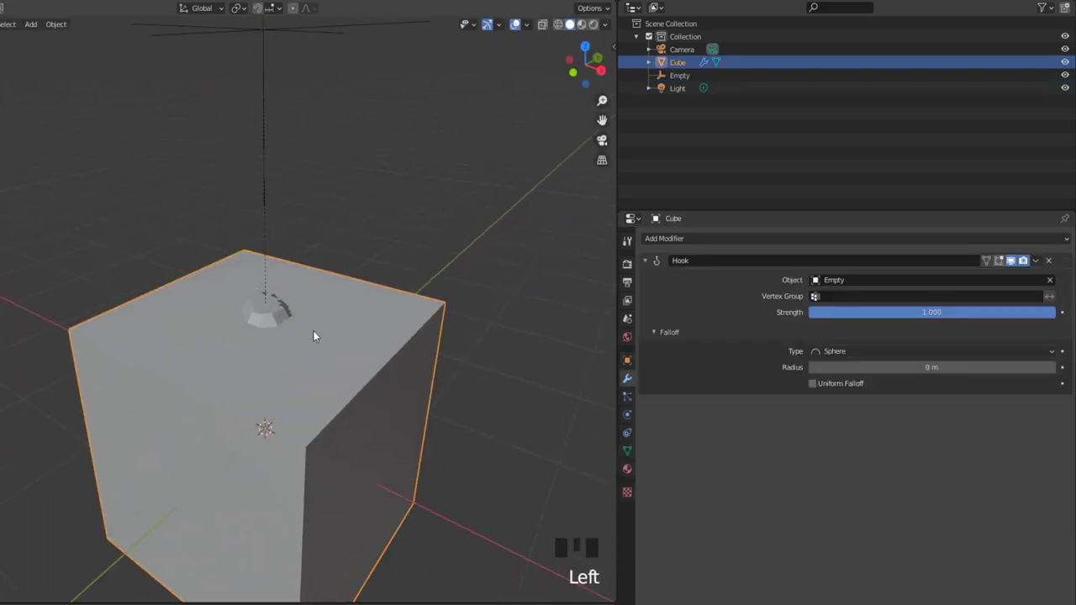
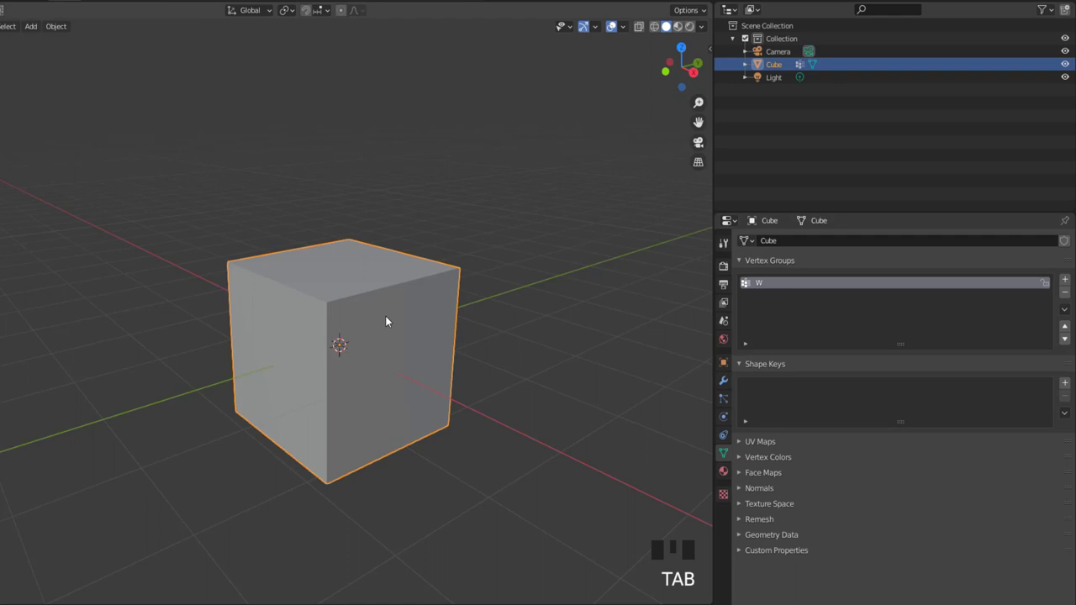
Step: Add a Hook modifier with no target yet to the fresh cube
left_click_drag(729, 386, 1042, 286)
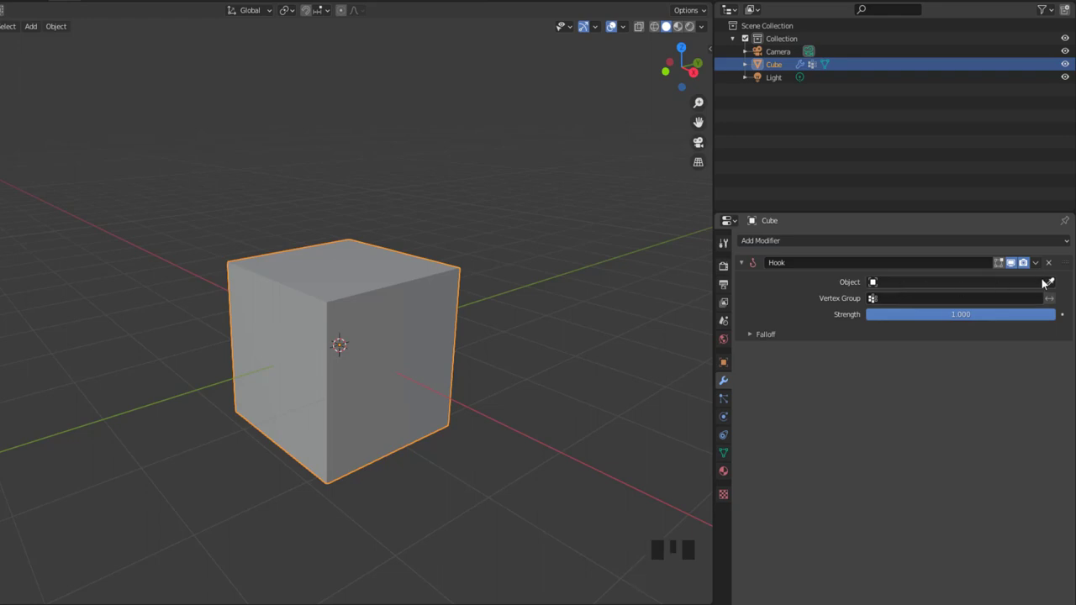
scroll("down", 3)
left_click_drag(416, 432, 304, 367)
Step: Add a plain-axes Empty and move it beside the cube, slightly raised and about 2.39 m along X
key("shift+a")
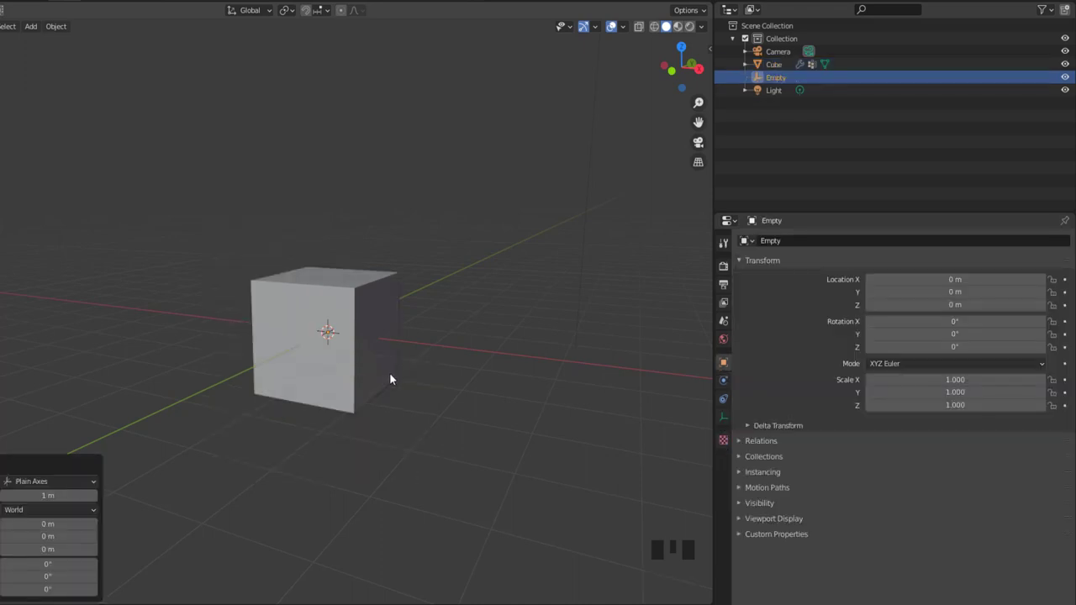
key("g")
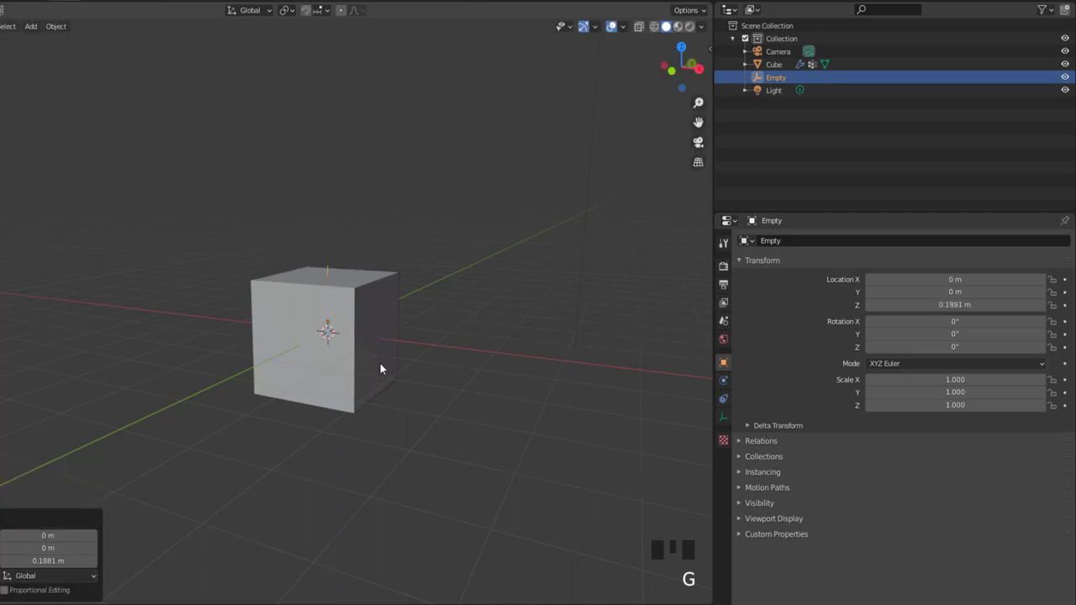
key("g")
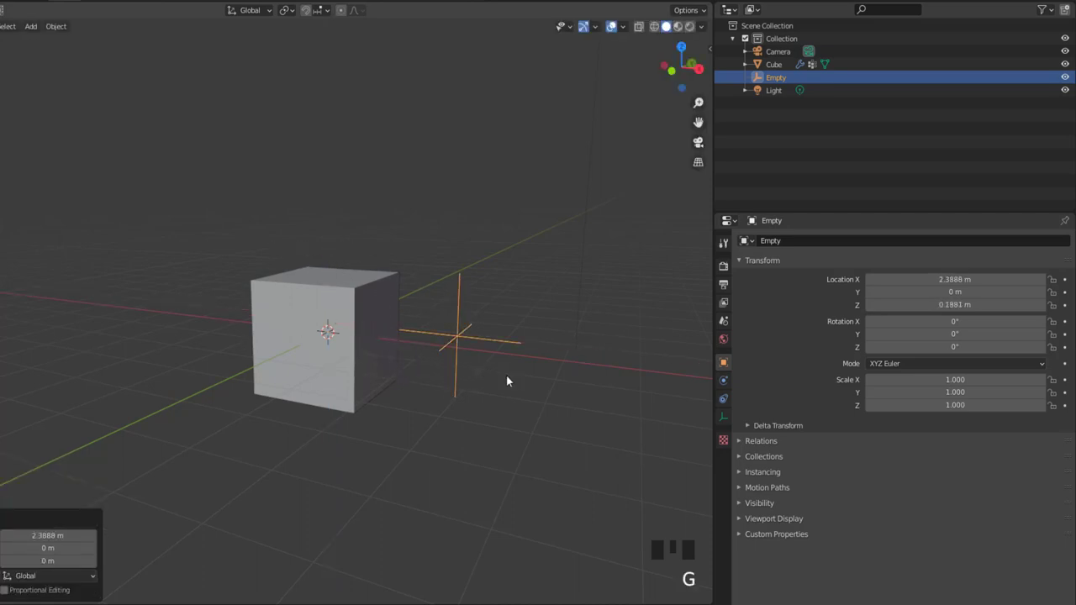
left_click_drag(485, 375, 372, 368)
Step: Set the cube's Hook target to the Empty with vertex group W and Smooth falloff
left_click(371, 368)
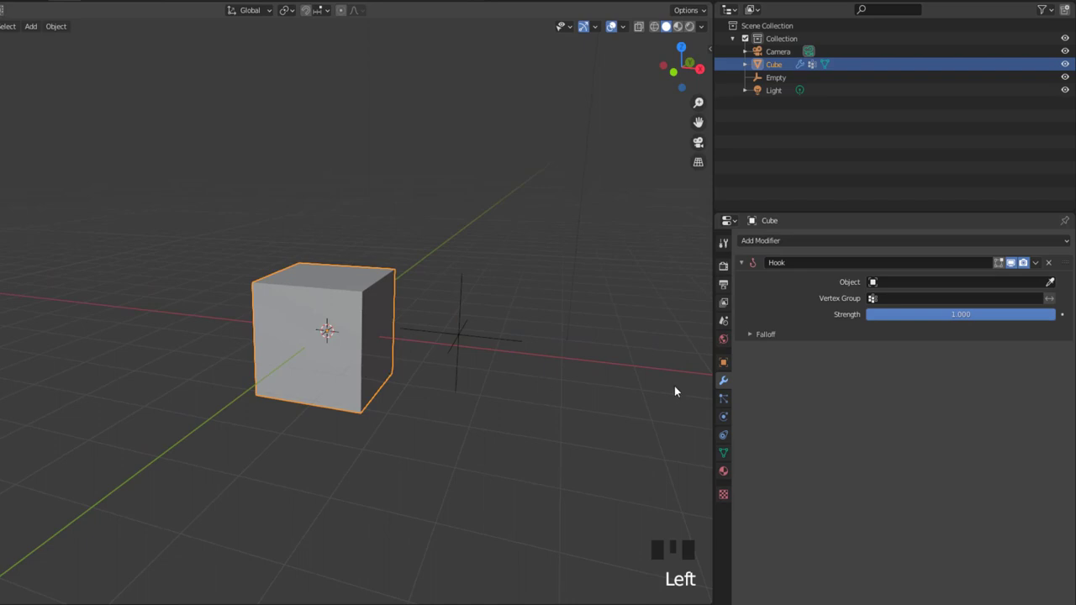
left_click_drag(1060, 287, 512, 384)
left_click_drag(513, 383, 899, 305)
left_click_drag(899, 305, 518, 435)
left_click_drag(519, 436, 760, 342)
Step: Move the Empty along X to pull the W-shaped relief out of the cube's side
left_click_drag(759, 342, 460, 352)
key("g")
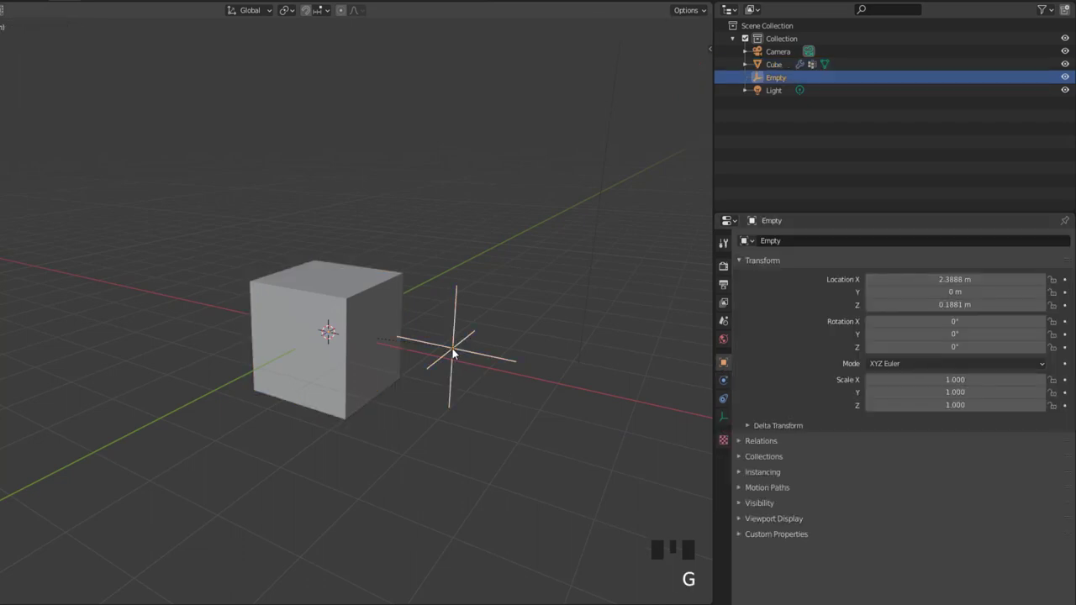